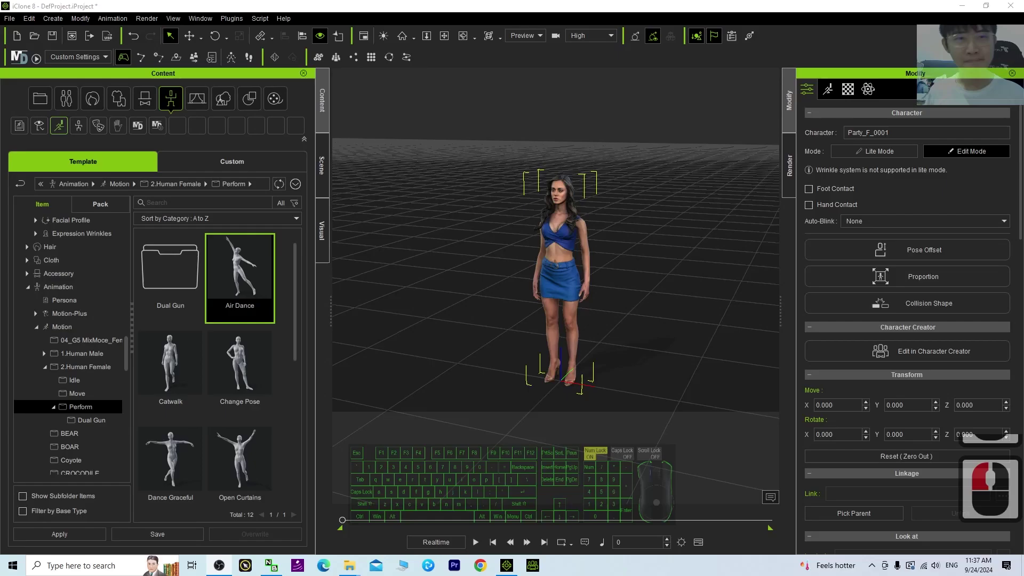
- Zoom in on the standing woman and select her in the viewport
key(x)
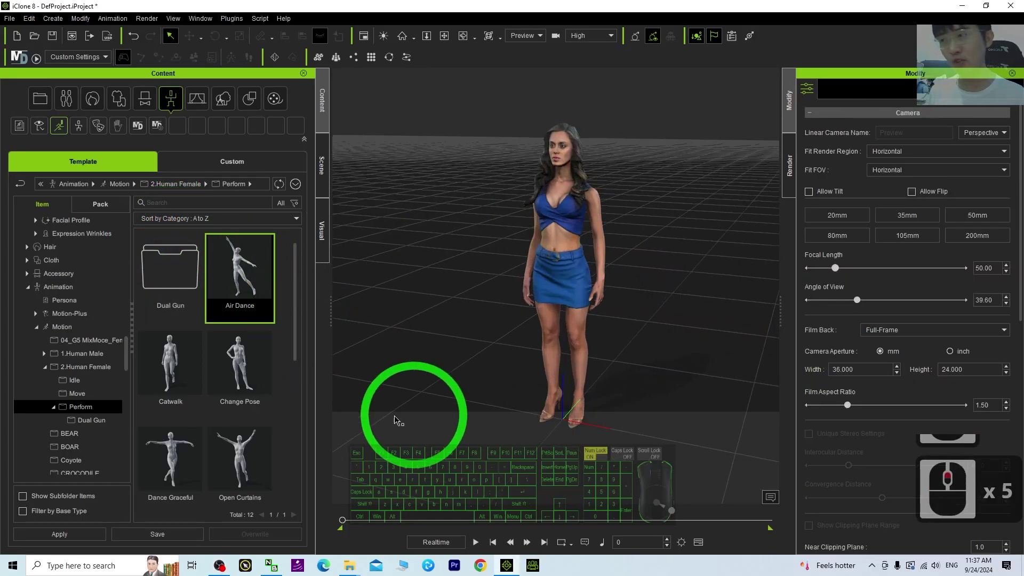
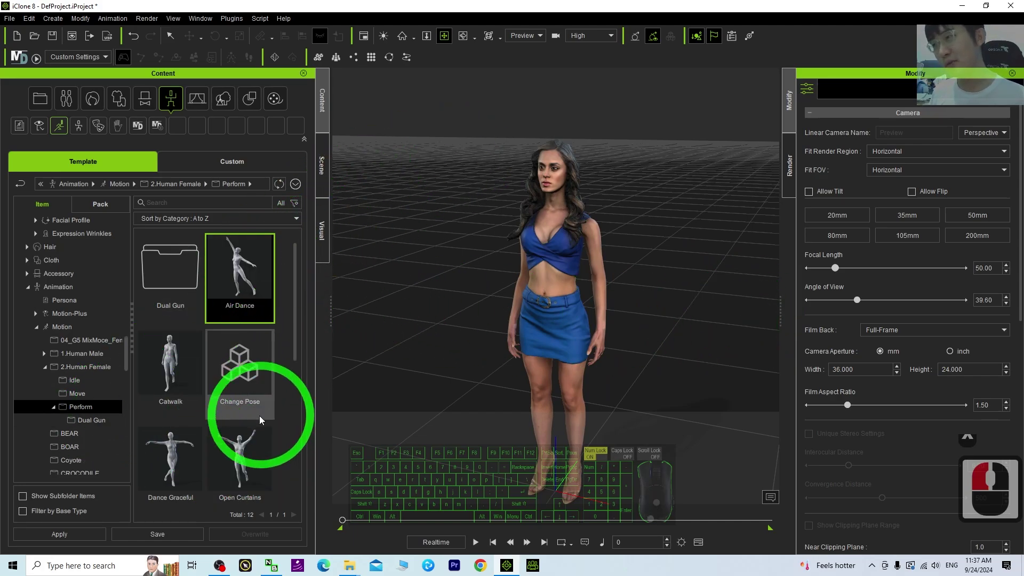
click(281, 326)
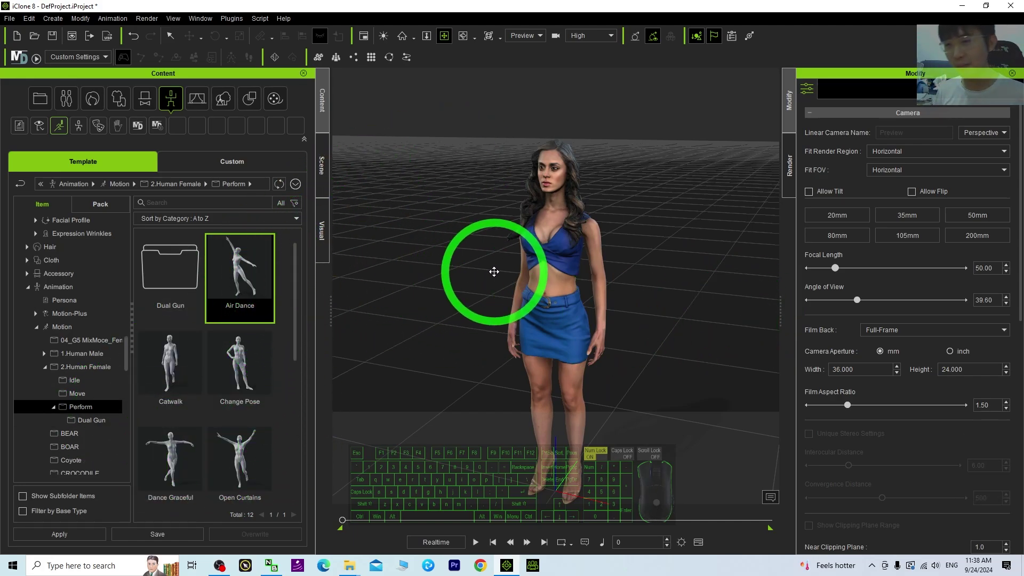
click(242, 271)
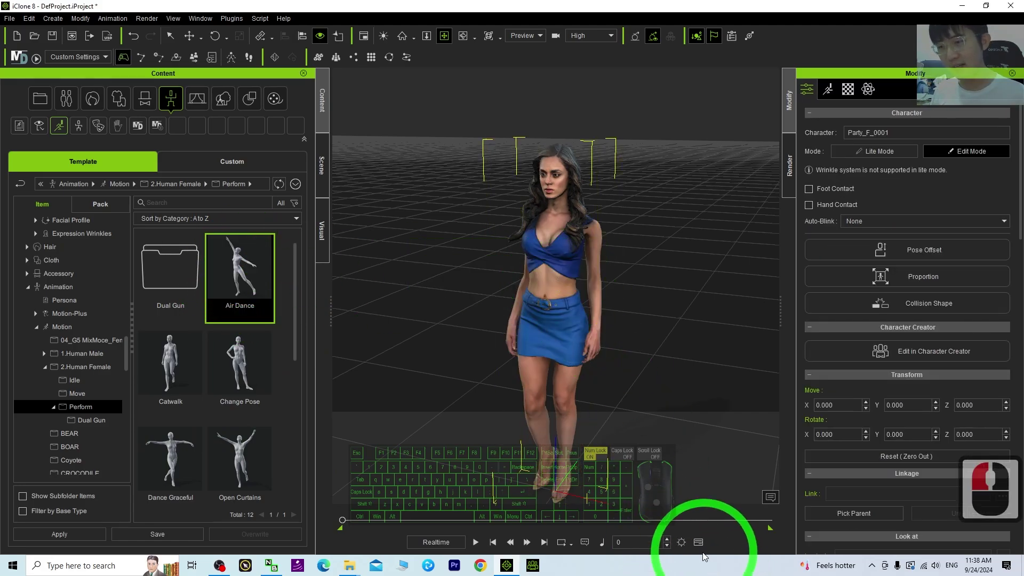
- Show the timeline with the woman's Air Dance clip fitted to view
double_click(698, 544)
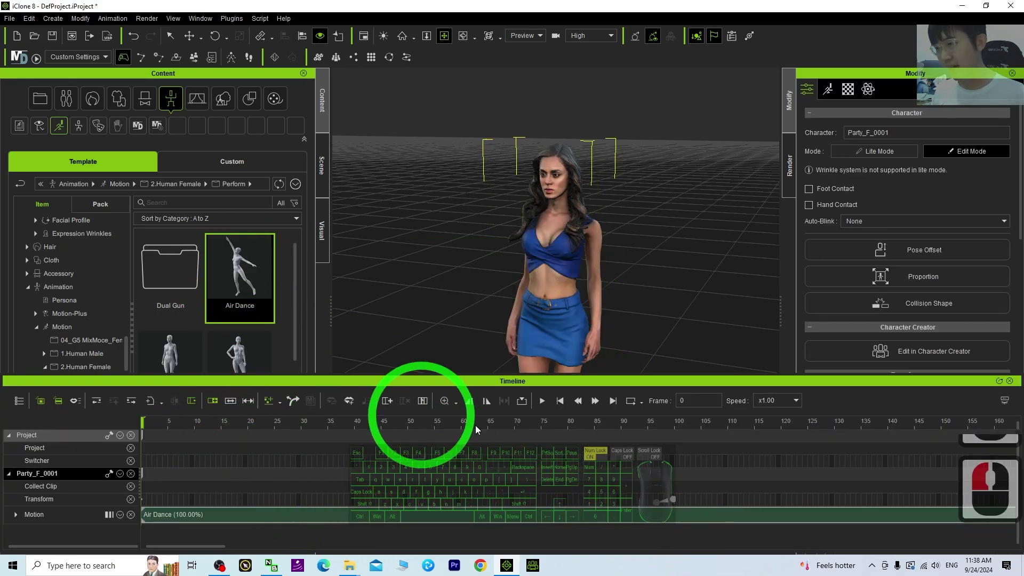
click(461, 406)
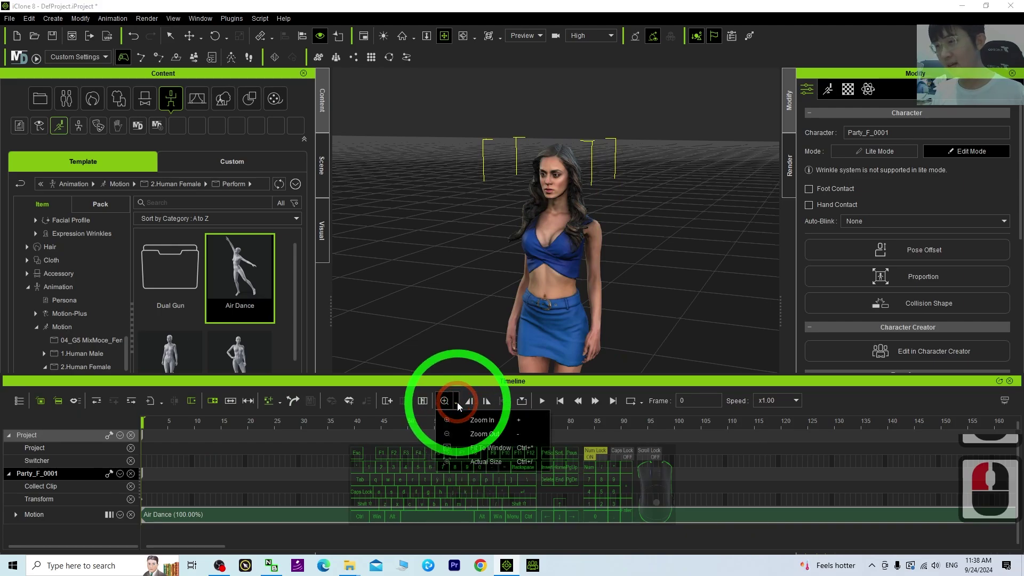
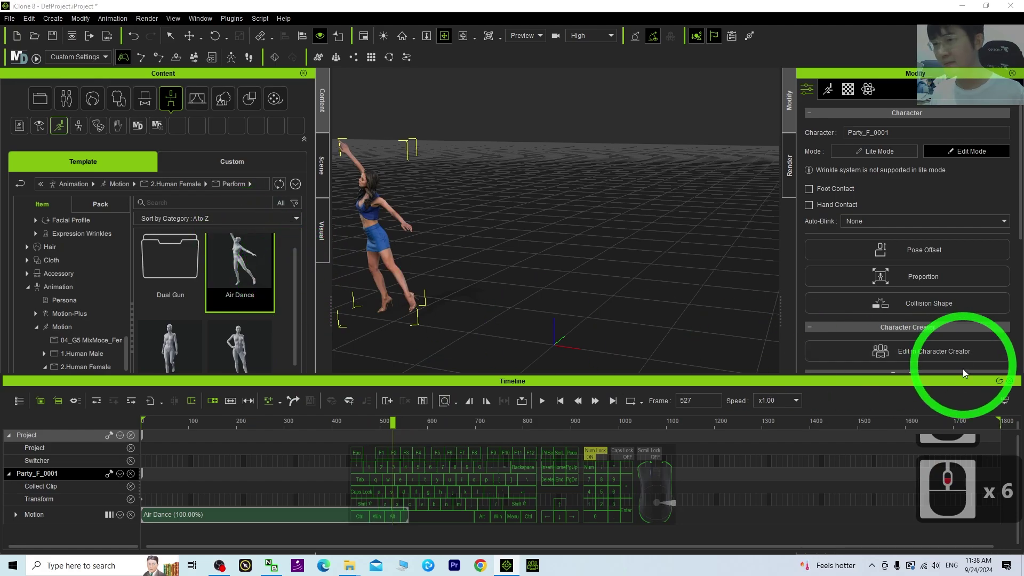
- Pick the Open Curtains motion in the Perform library, then show the timeline with Air Dance again
click(1011, 385)
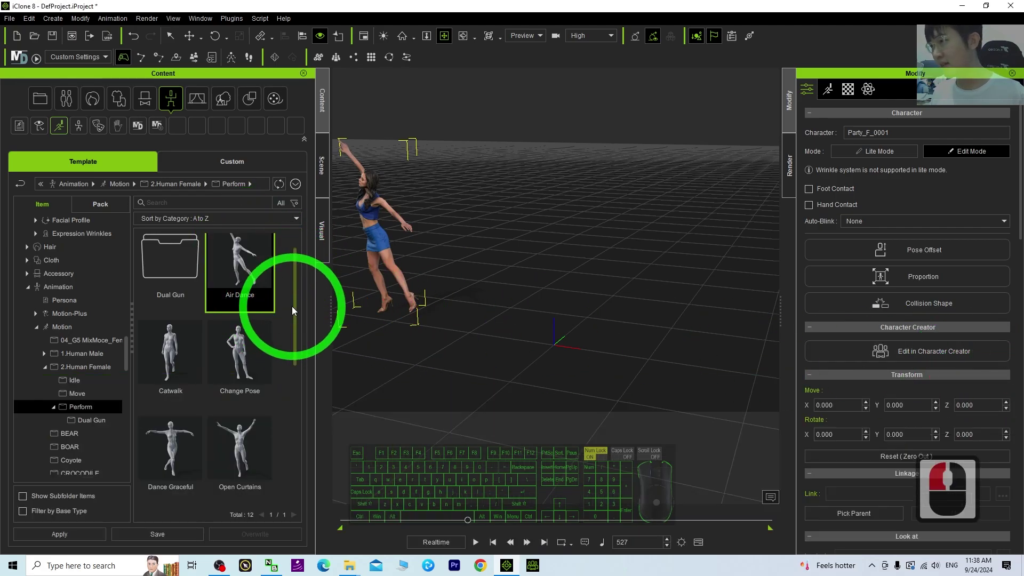
click(295, 332)
double_click(296, 338)
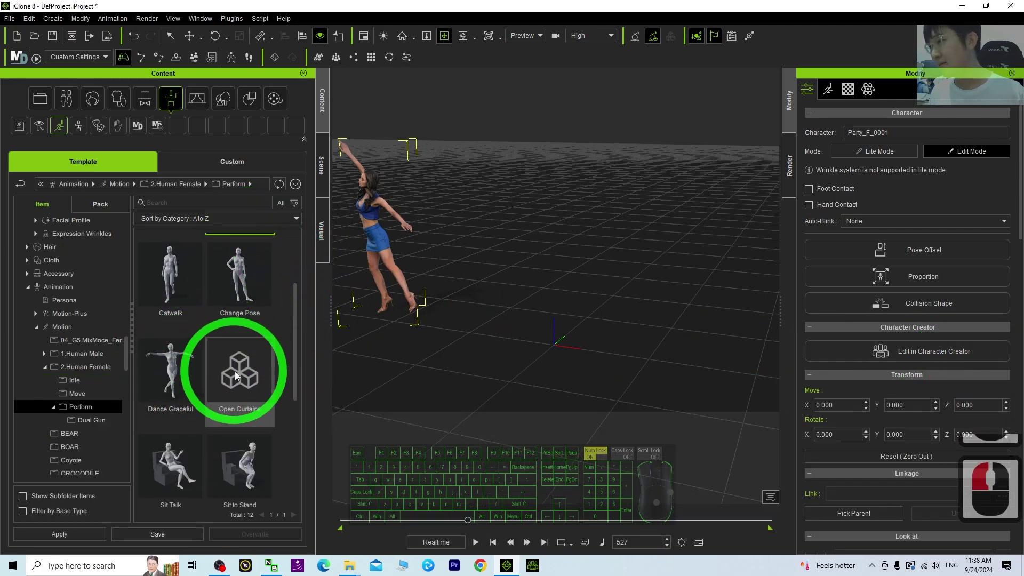
drag(236, 374, 239, 376)
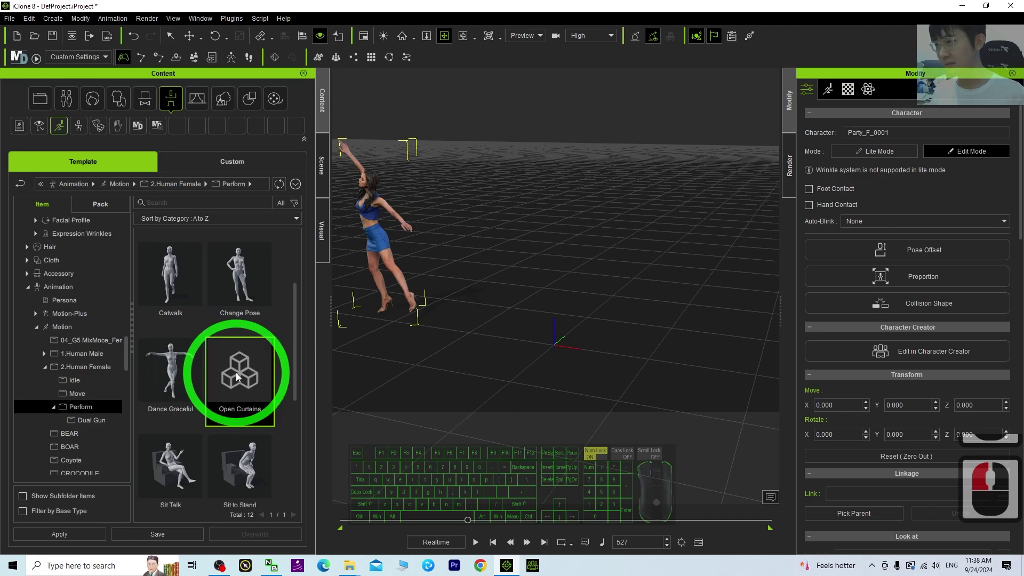
click(700, 551)
click(248, 359)
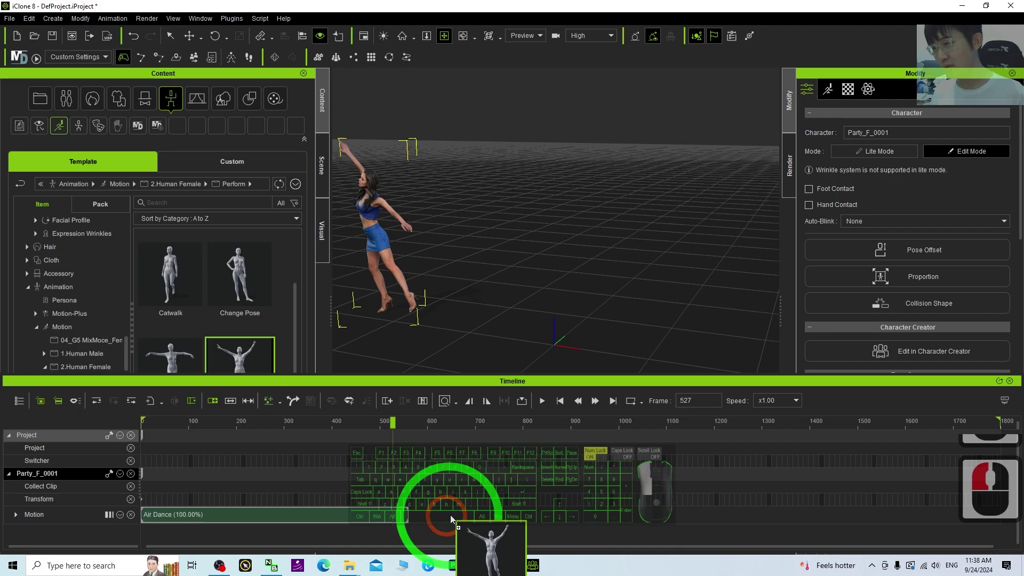
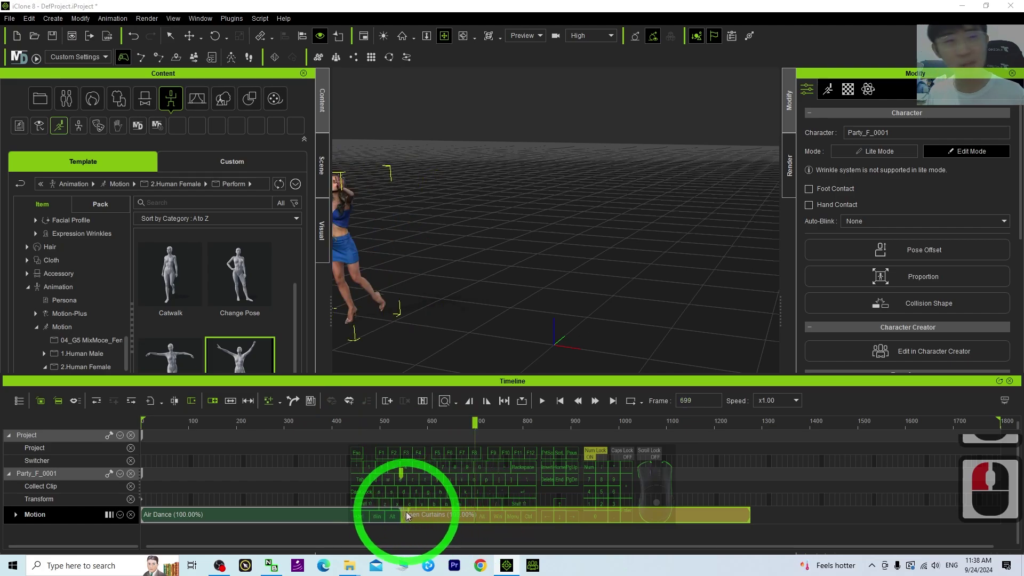
- Frame the woman in the viewport and start playing her Air Dance motion
drag(369, 428, 408, 433)
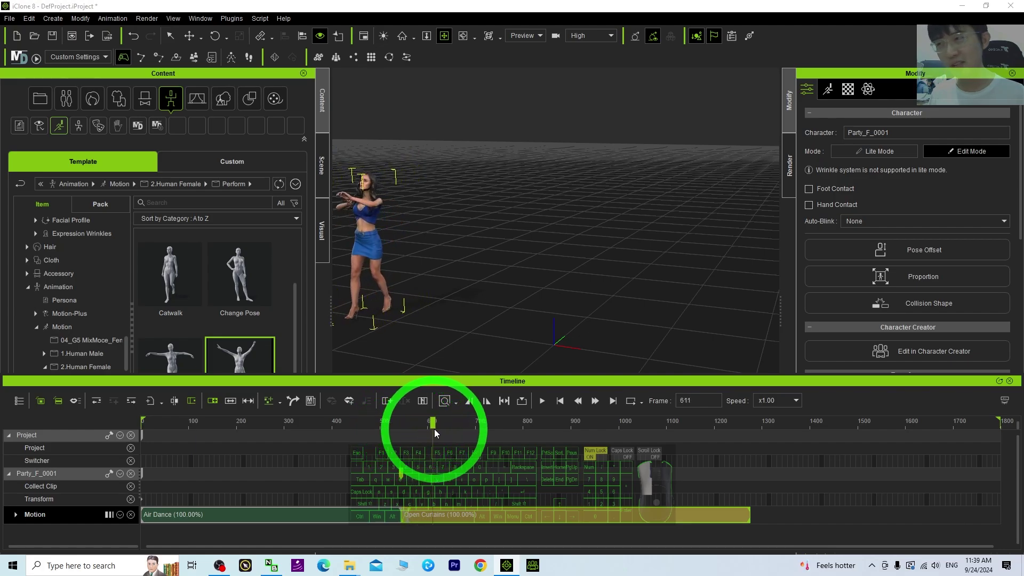
click(433, 425)
key(x)
click(628, 266)
click(439, 426)
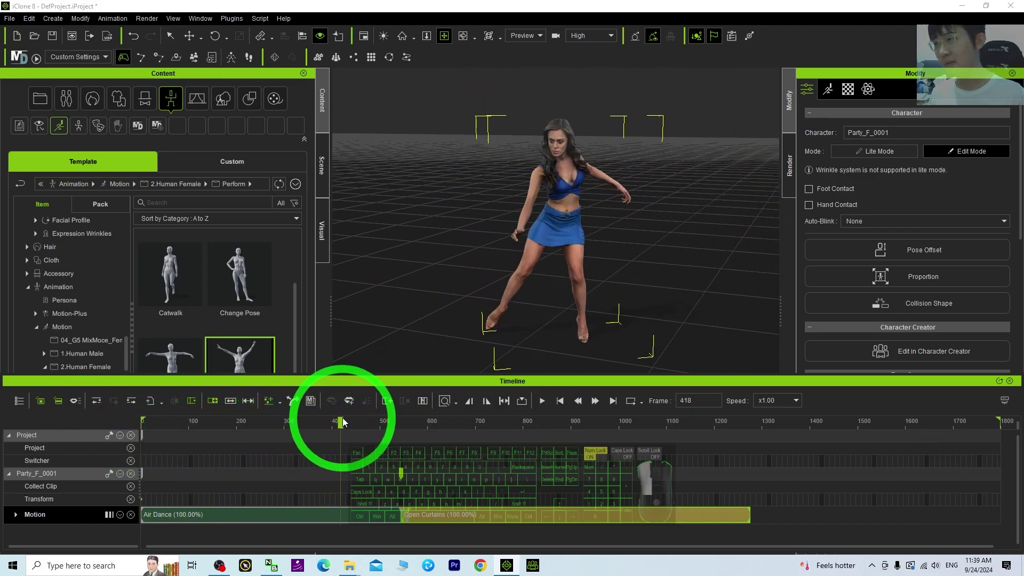
click(347, 422)
click(542, 402)
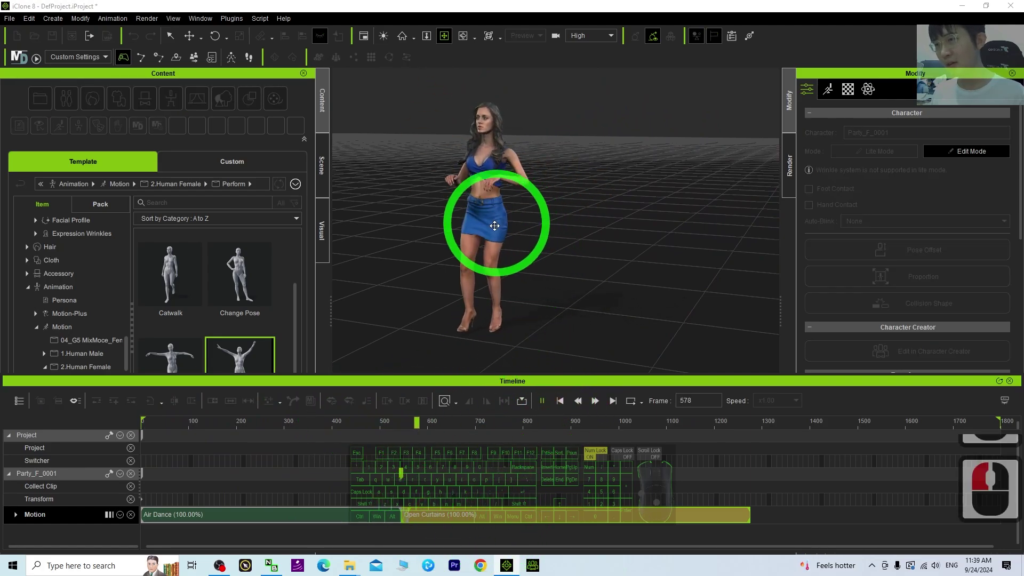
click(556, 403)
drag(431, 522, 429, 494)
drag(557, 523, 523, 527)
drag(350, 422, 327, 424)
click(550, 406)
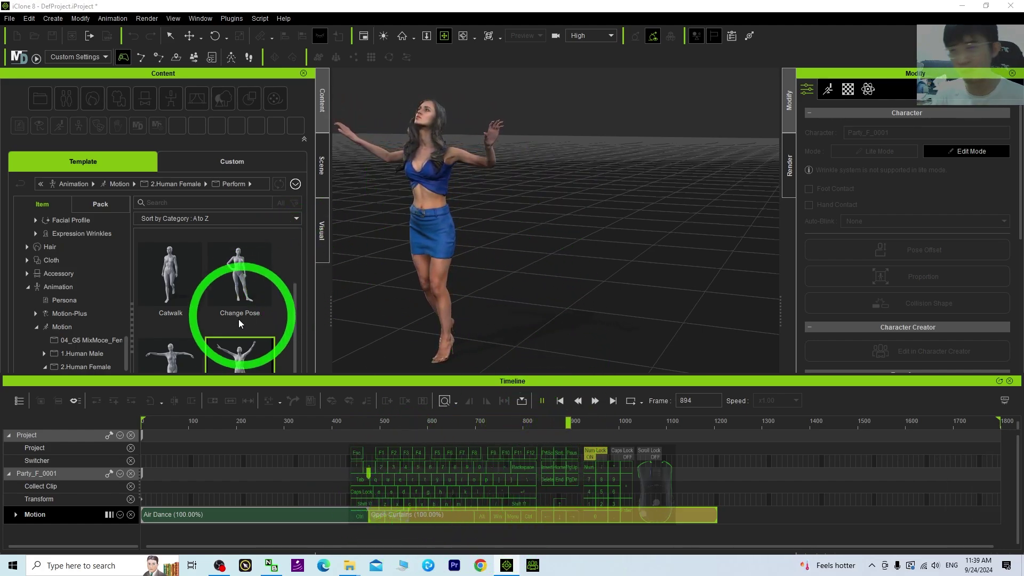
scroll(down, 3)
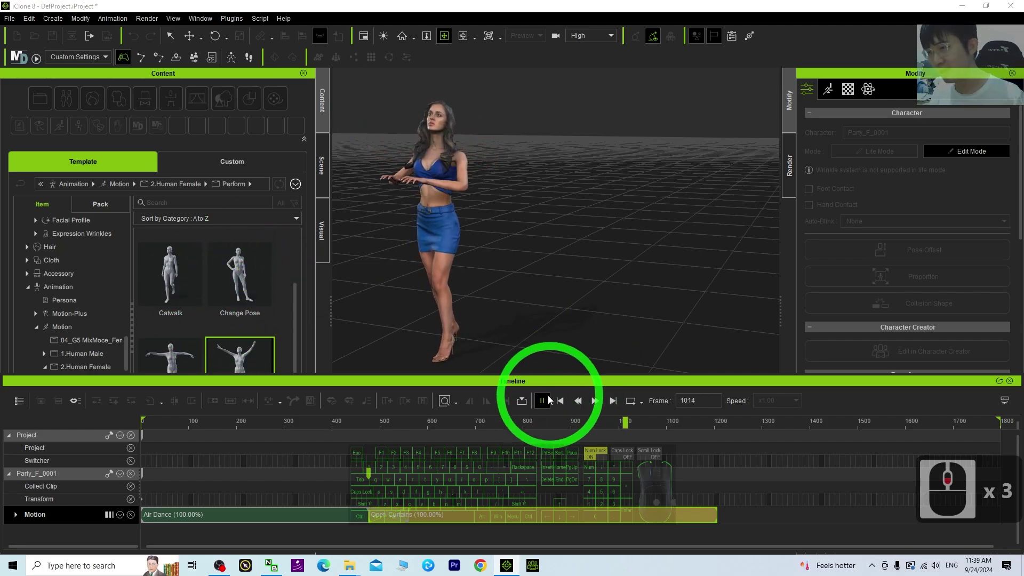
- Stop playback and scrub the timeline playhead along the Air Dance clip
click(545, 404)
drag(400, 510, 389, 522)
drag(392, 518, 390, 517)
click(385, 527)
drag(388, 526, 384, 508)
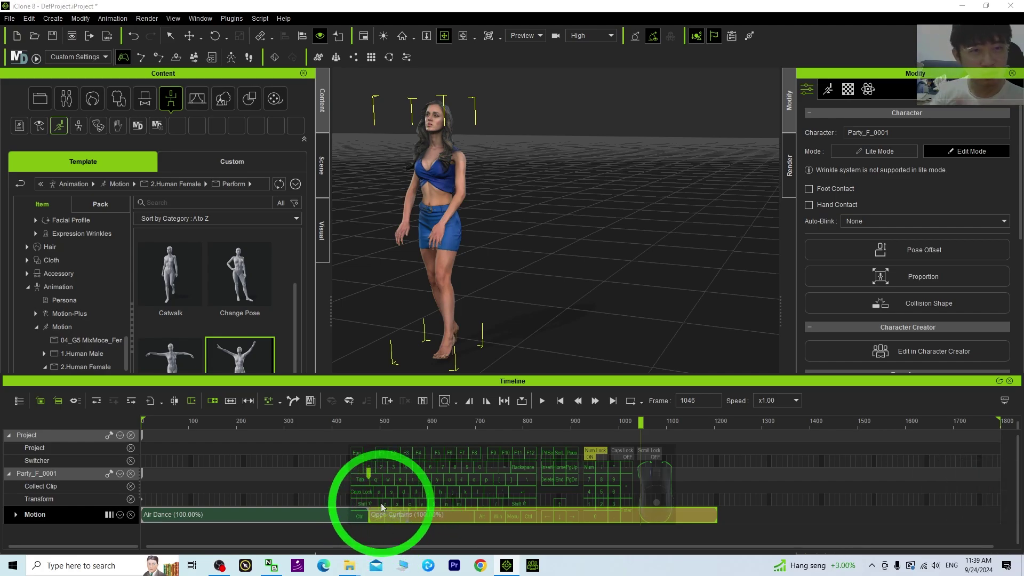
drag(405, 513, 385, 512)
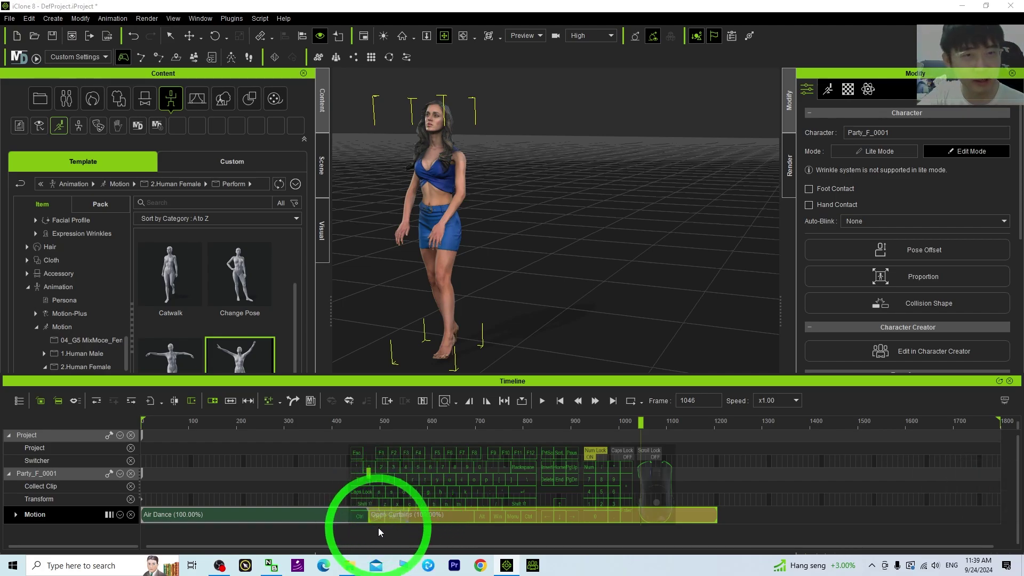
drag(395, 516, 372, 531)
drag(381, 510, 413, 524)
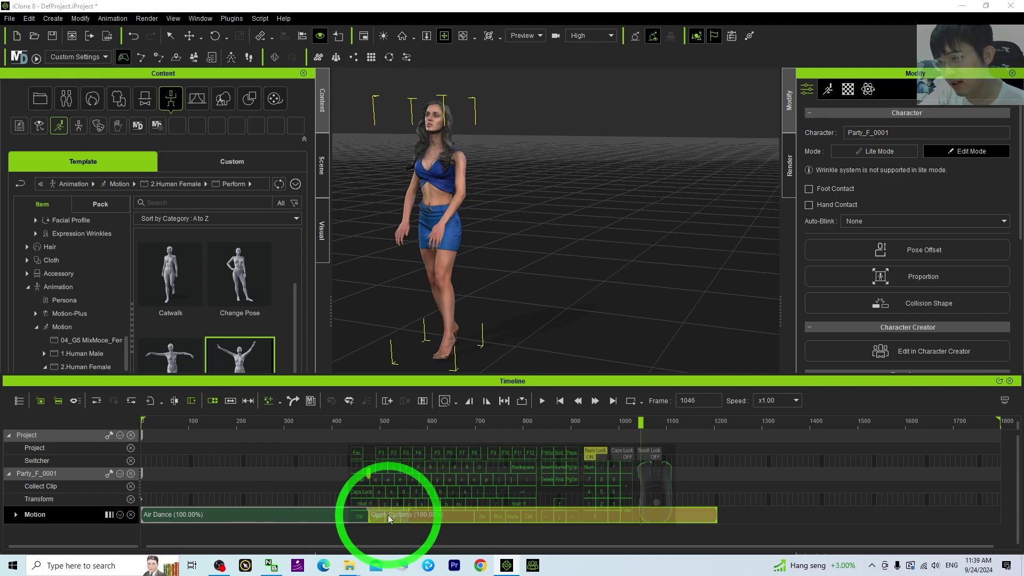
drag(495, 518, 452, 524)
drag(306, 431, 315, 427)
- Replay the dance and leave it paused mid-pose at frame 188
click(540, 405)
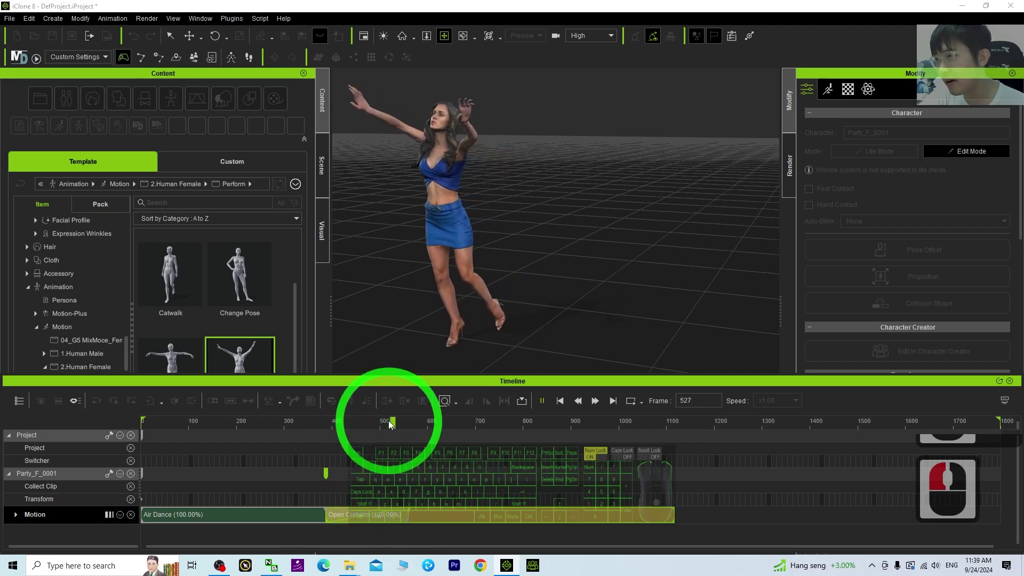
drag(447, 397, 418, 494)
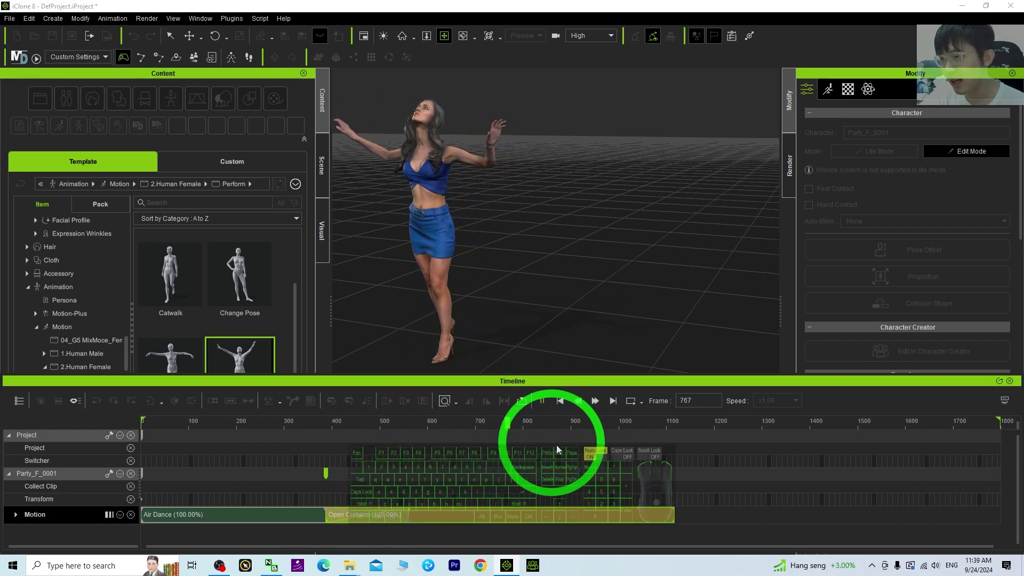
drag(545, 412, 676, 320)
- Adjust the view while the dancer stays paused at frame 188
drag(731, 205, 731, 154)
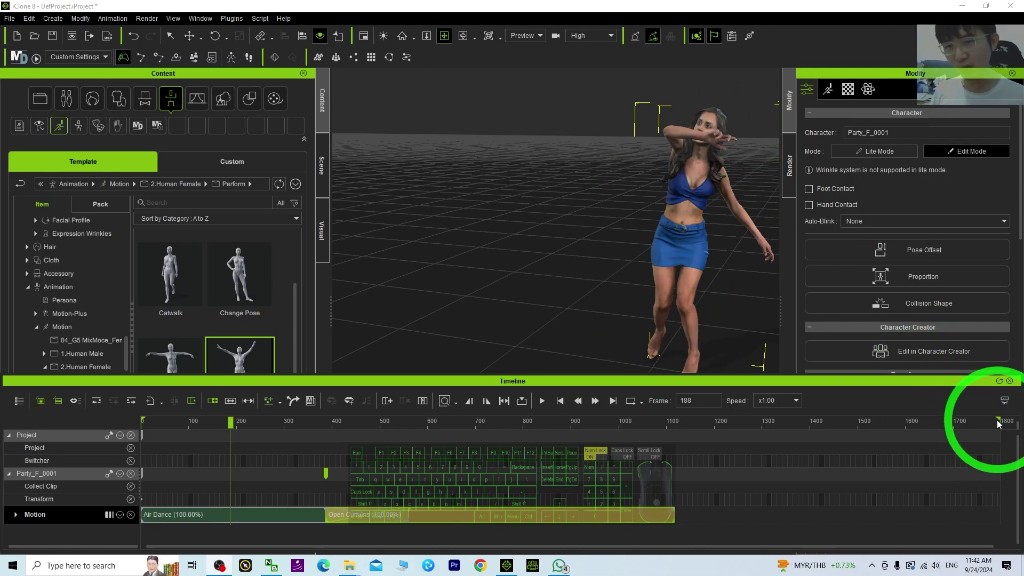
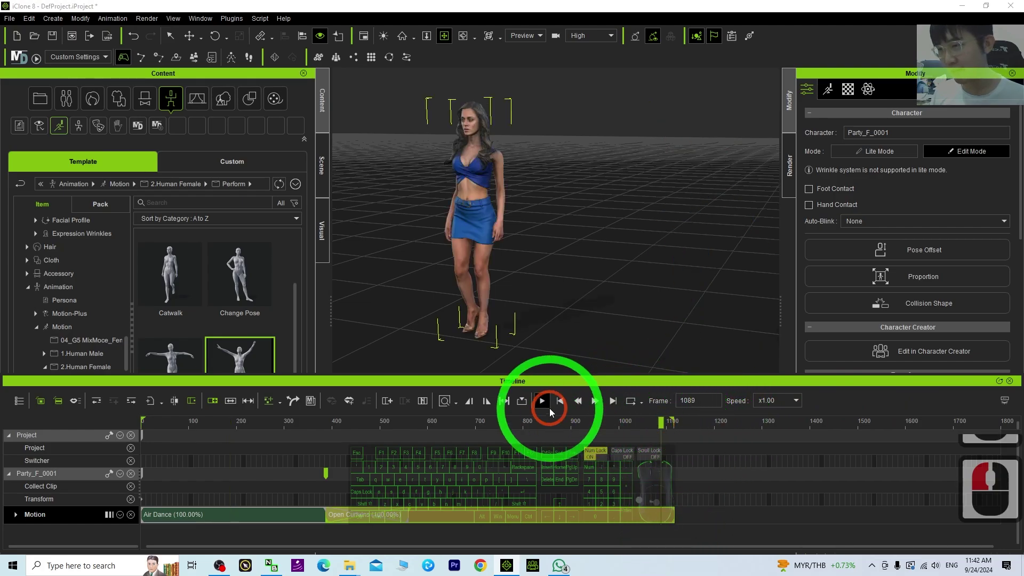
- Stop the motion, switch to the Custom content library and sync it (91 items imported)
click(543, 404)
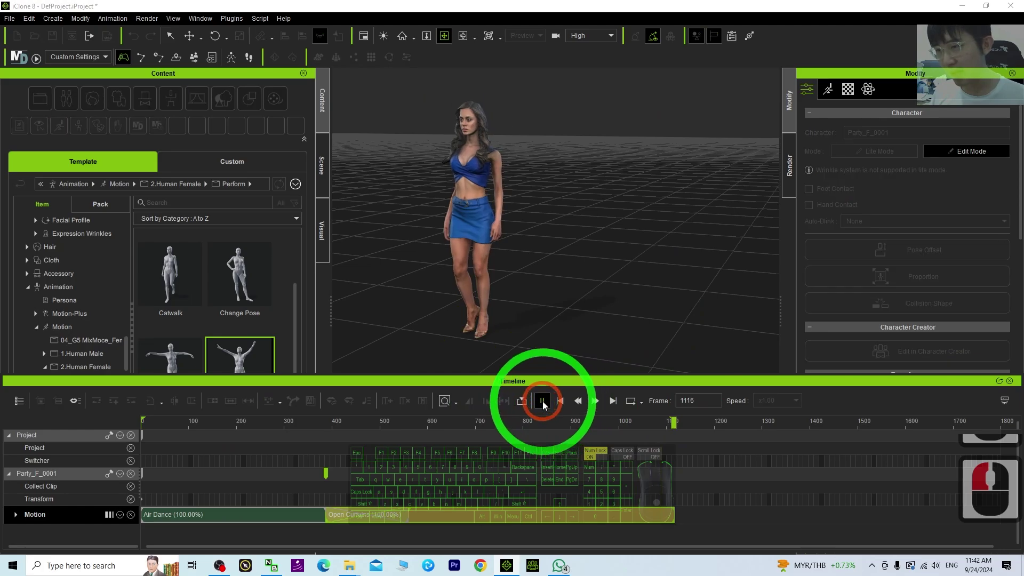
drag(719, 515, 679, 525)
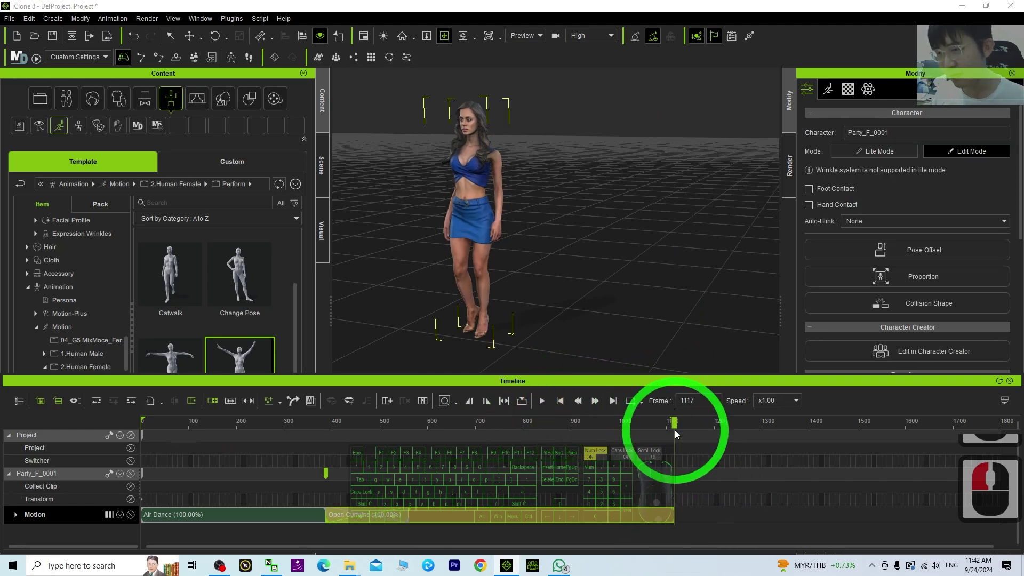
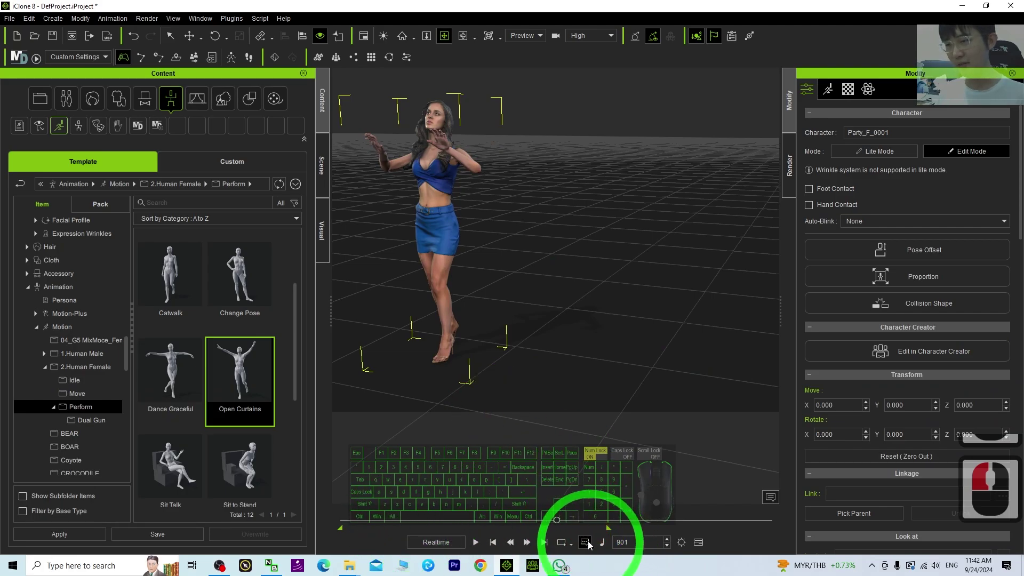
drag(561, 524, 609, 526)
drag(609, 527, 573, 515)
click(608, 517)
click(500, 183)
click(232, 169)
drag(231, 169, 530, 318)
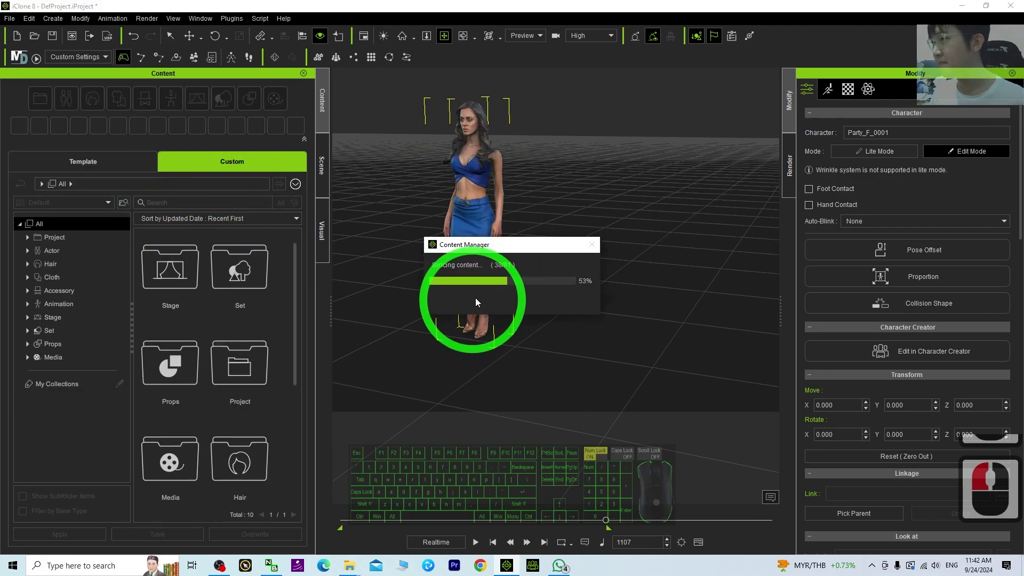
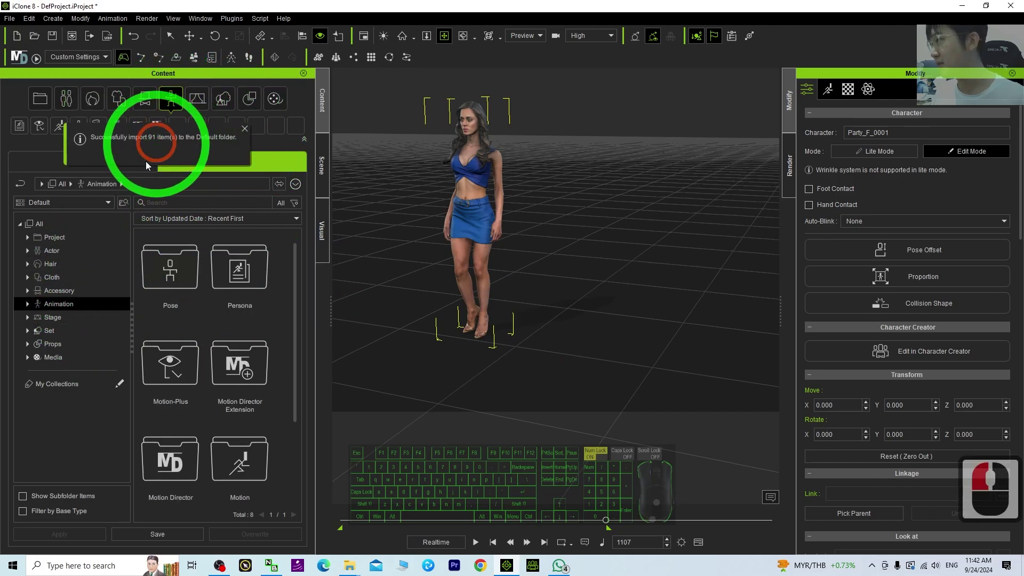
- Dismiss the import message and browse to the custom Animation > Motion folder
click(25, 307)
drag(29, 309, 58, 342)
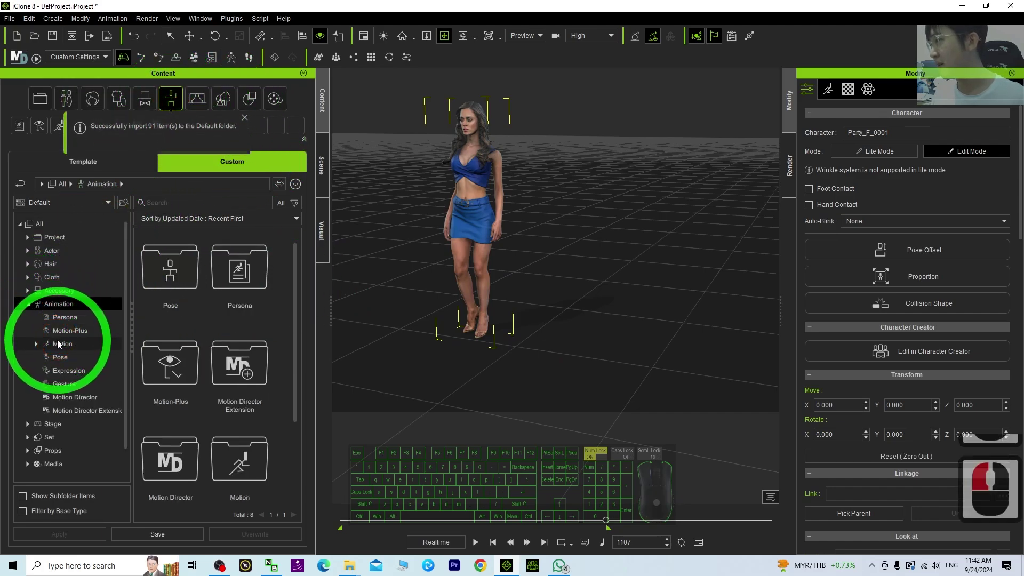
click(57, 342)
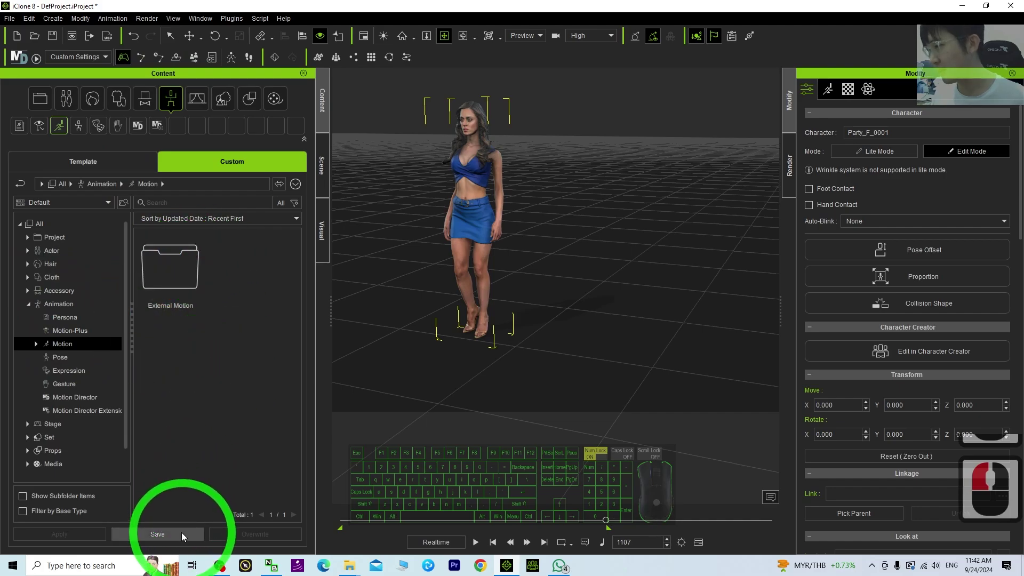
- Save the current motion into the custom Motion library as 'merged 01'
click(180, 536)
middle_click(520, 260)
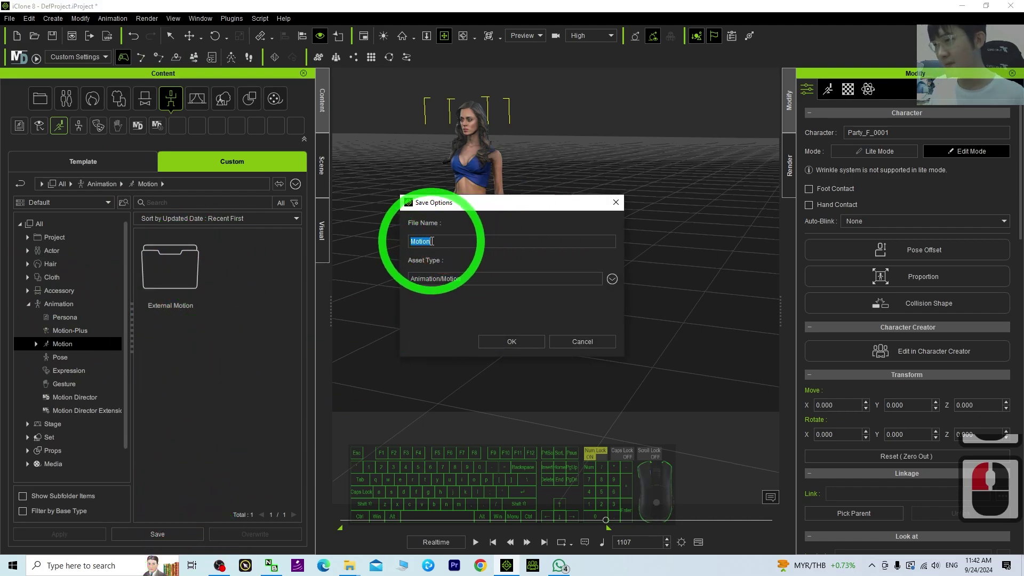
text(mer)
text(gedmerged)
key(space)
key(1)
click(501, 344)
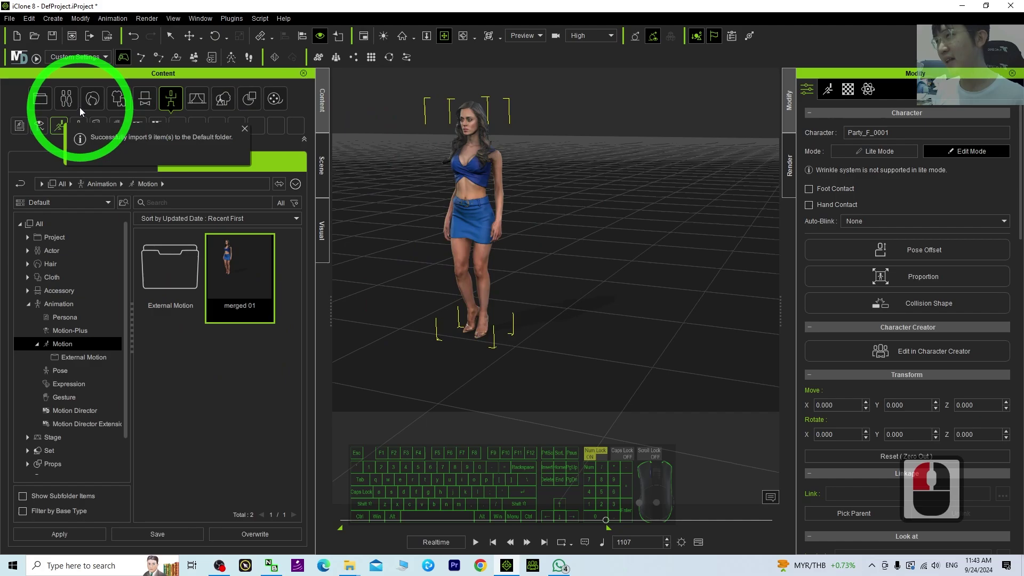
- Browse the template library to Actor > Character > Actorcore
click(69, 99)
drag(69, 100, 57, 265)
click(33, 255)
click(71, 268)
click(79, 164)
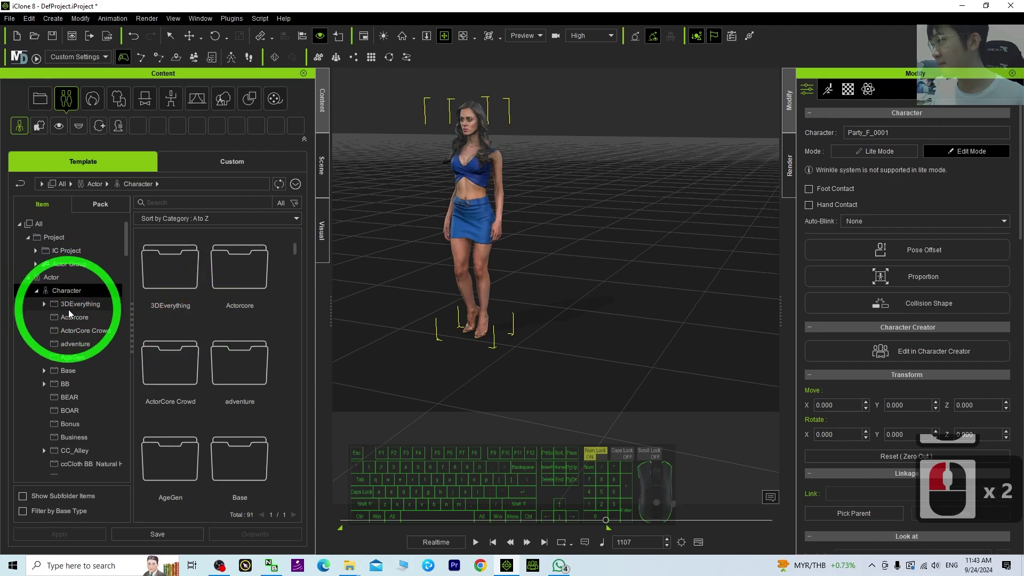
click(72, 313)
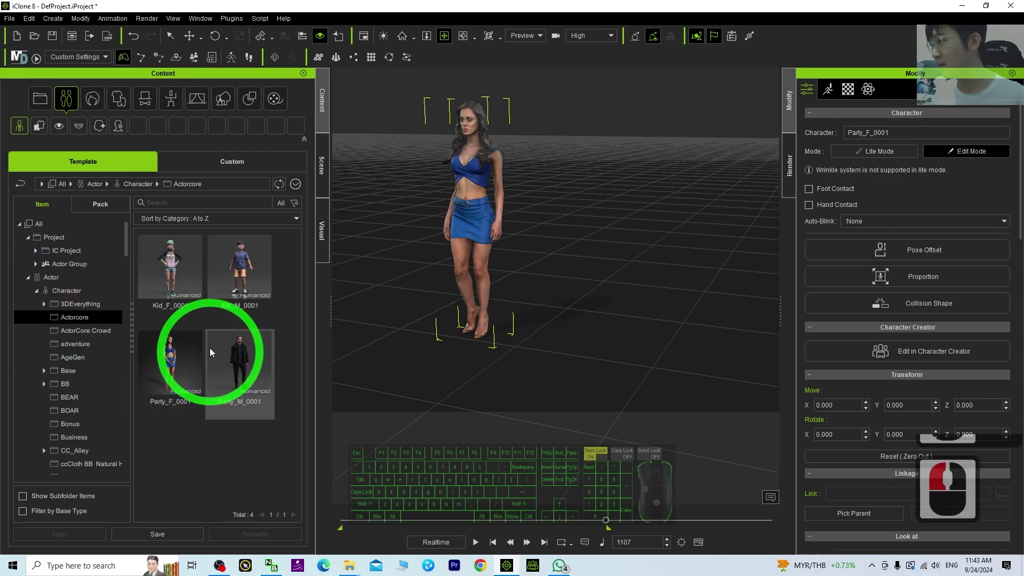
- Add the Kid_M_0001 boy to the scene beside the woman and return to the animation library
click(246, 282)
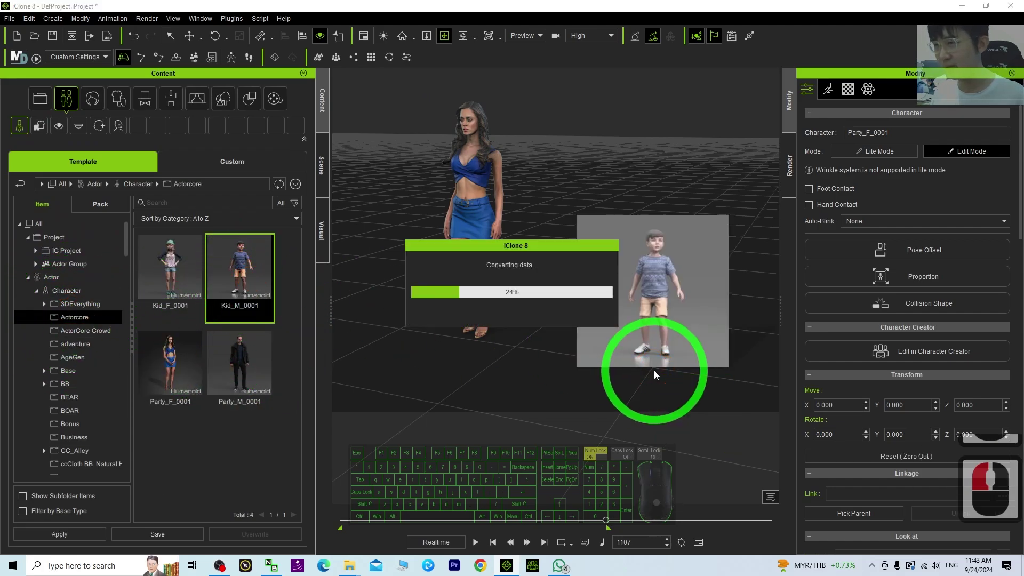
click(228, 163)
click(235, 171)
- Drag the merged 01 motion from Custom > Animation > Motion onto the kid and show the timeline
click(169, 110)
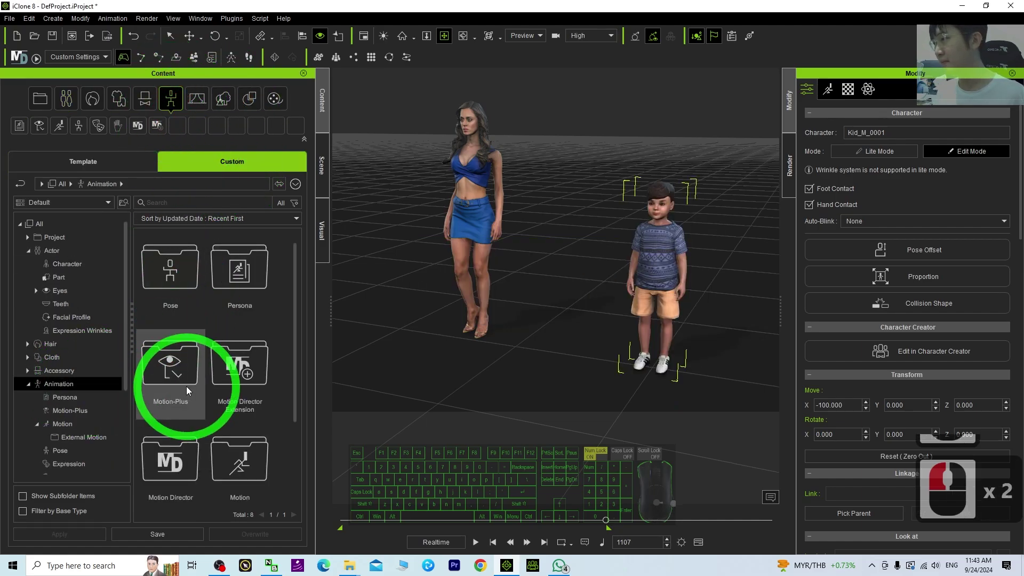
scroll(down, 3)
click(235, 431)
drag(235, 431, 646, 246)
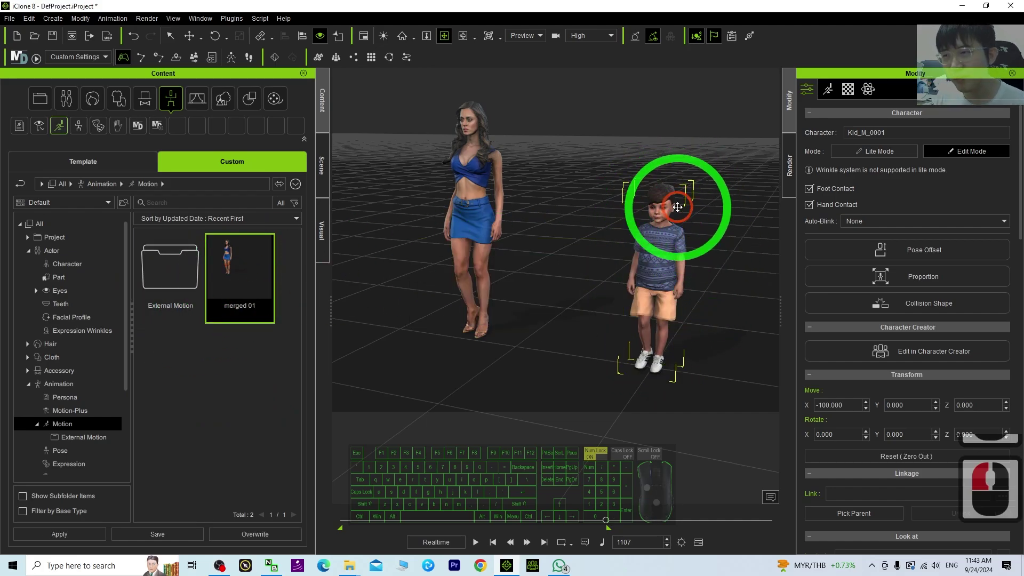
double_click(671, 204)
click(701, 547)
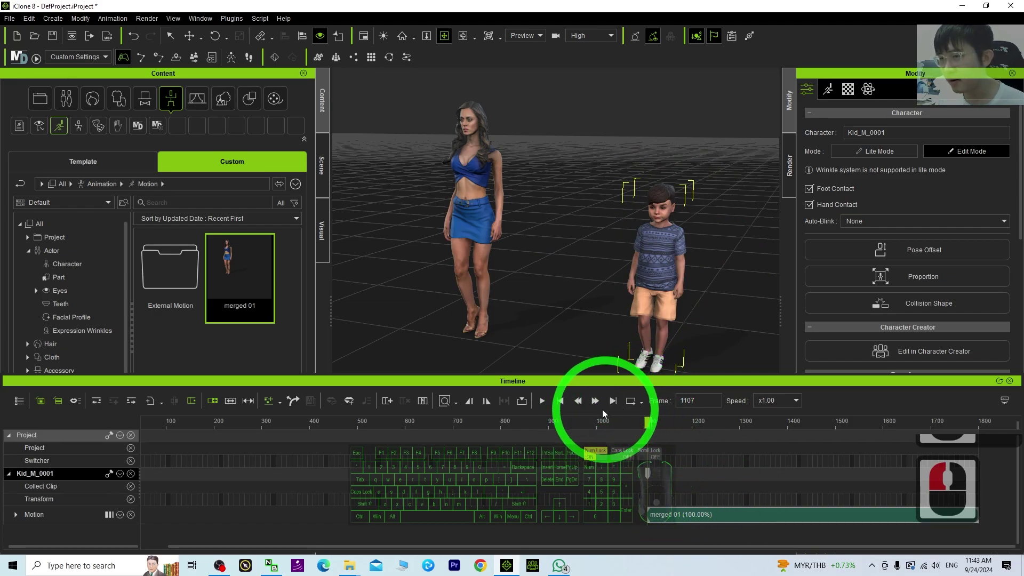
- Undo a stray change, preview the kid's motion, then rewind to the first frame
click(614, 318)
key(ctrl+z)
click(663, 259)
click(684, 397)
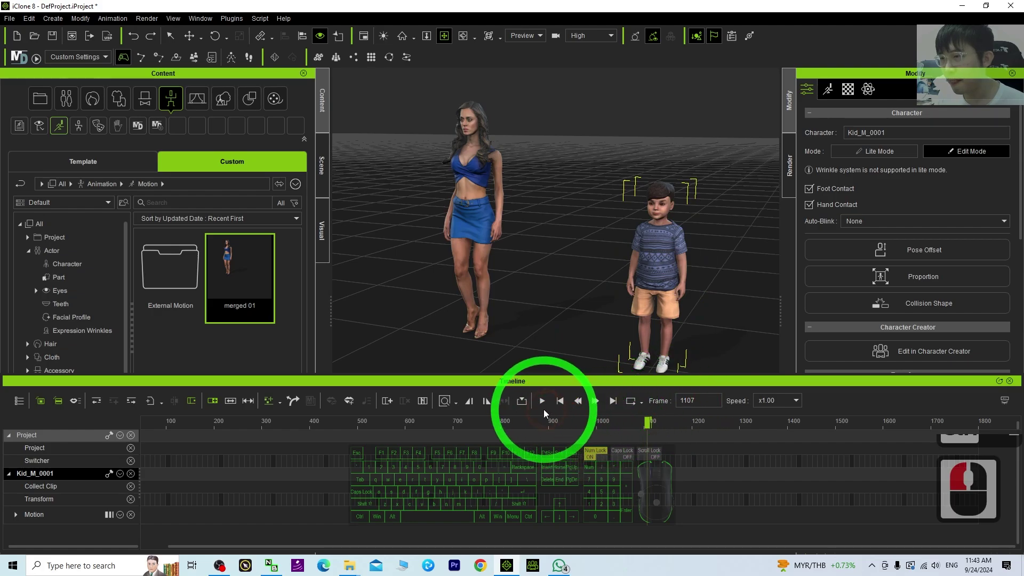
click(563, 408)
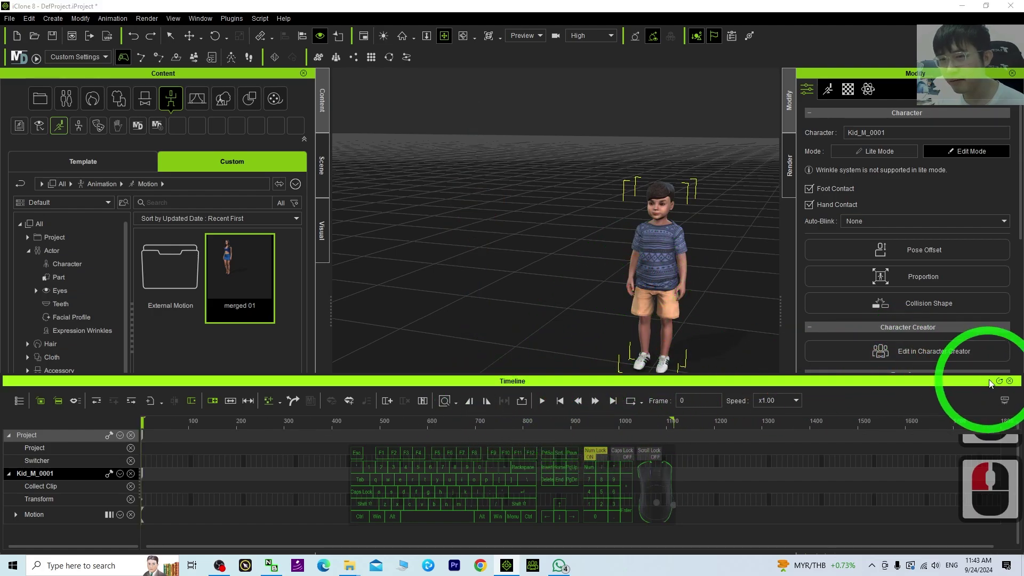
click(1015, 385)
- Select the kid and play him dancing merged 01 together with the woman
drag(472, 482, 461, 510)
drag(269, 281, 242, 279)
click(243, 278)
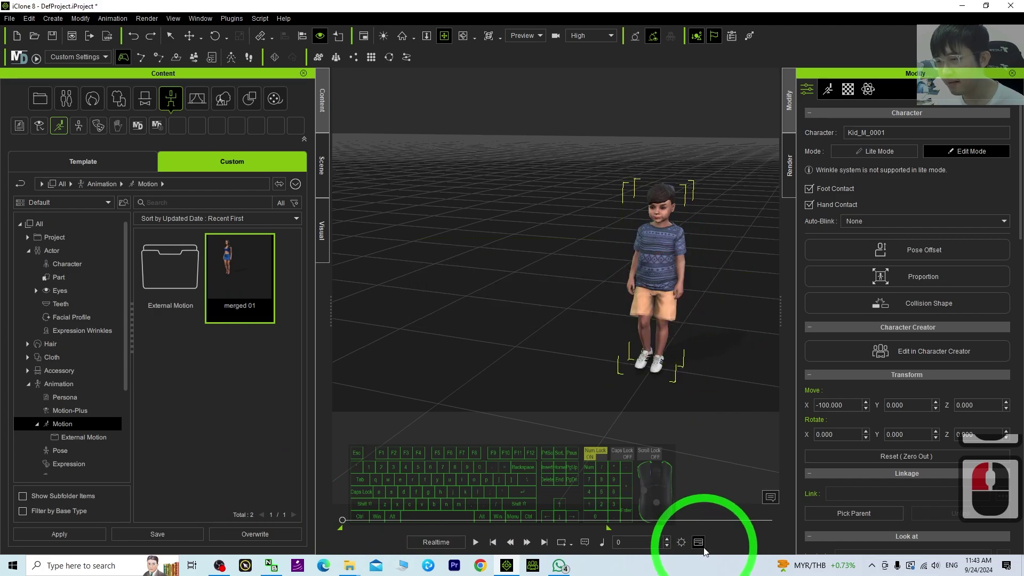
click(701, 544)
click(309, 520)
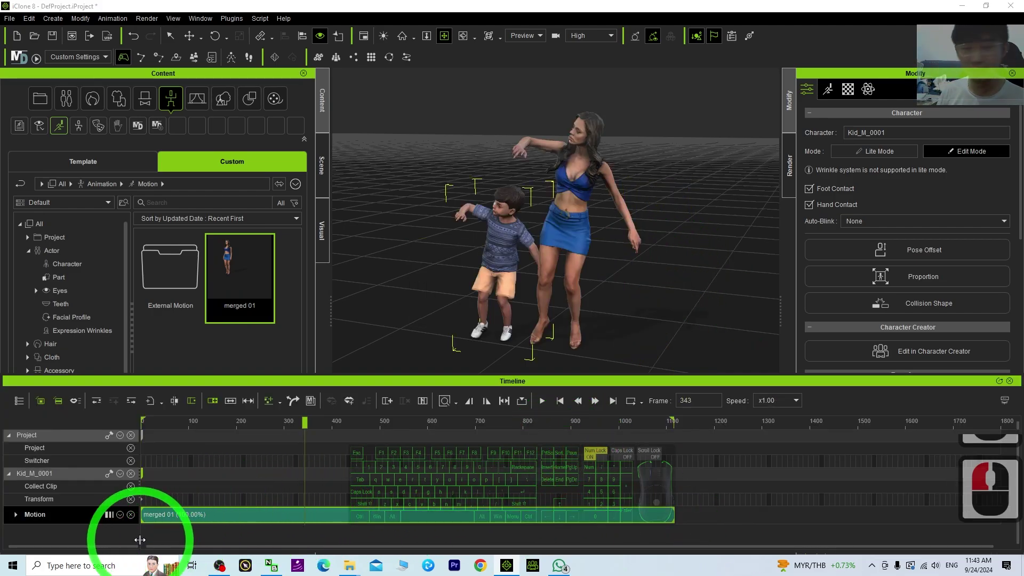
- Play the merged 01 animation so the kid and woman dance side by side to frame 1117
click(457, 345)
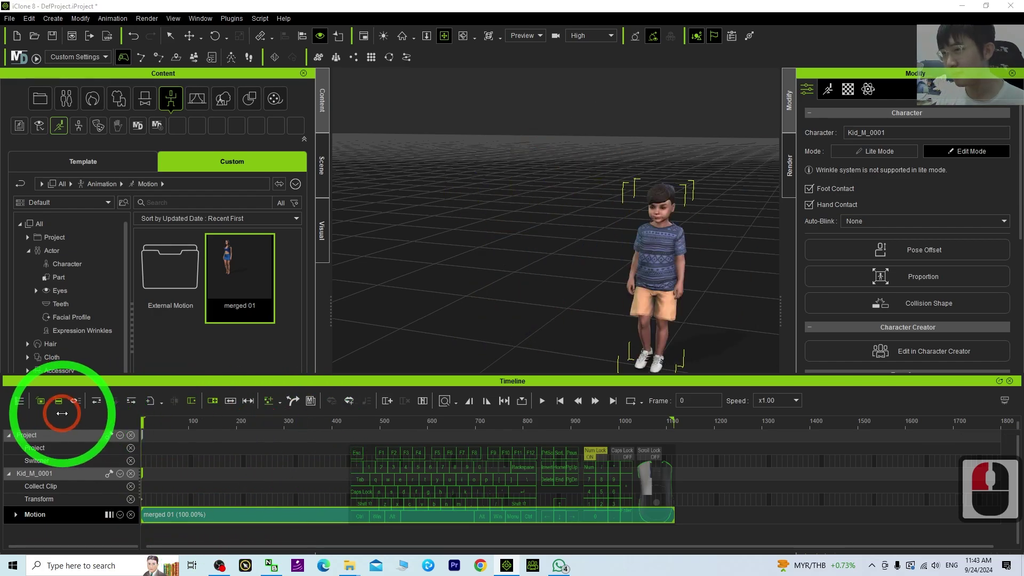
click(547, 404)
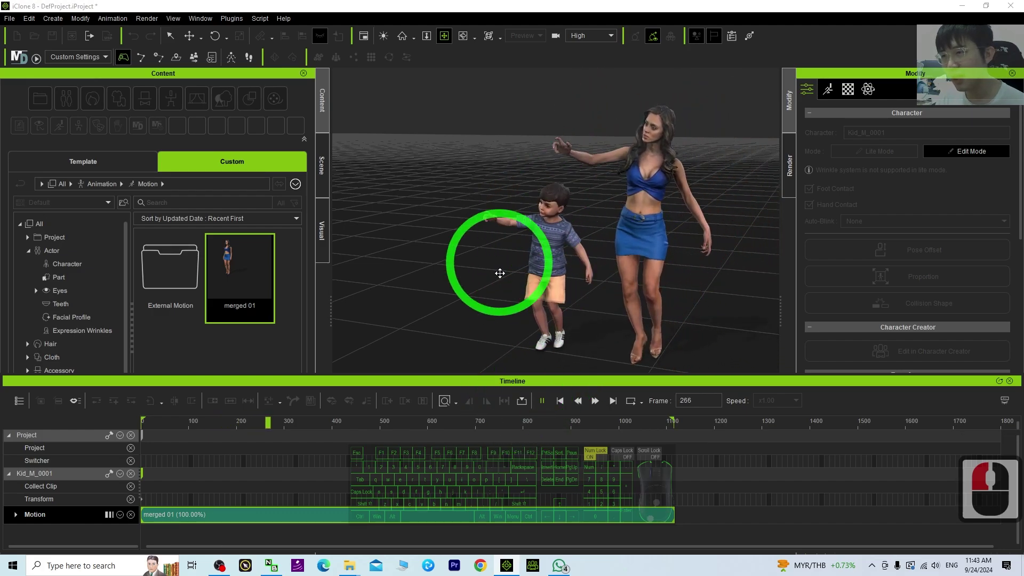
click(404, 432)
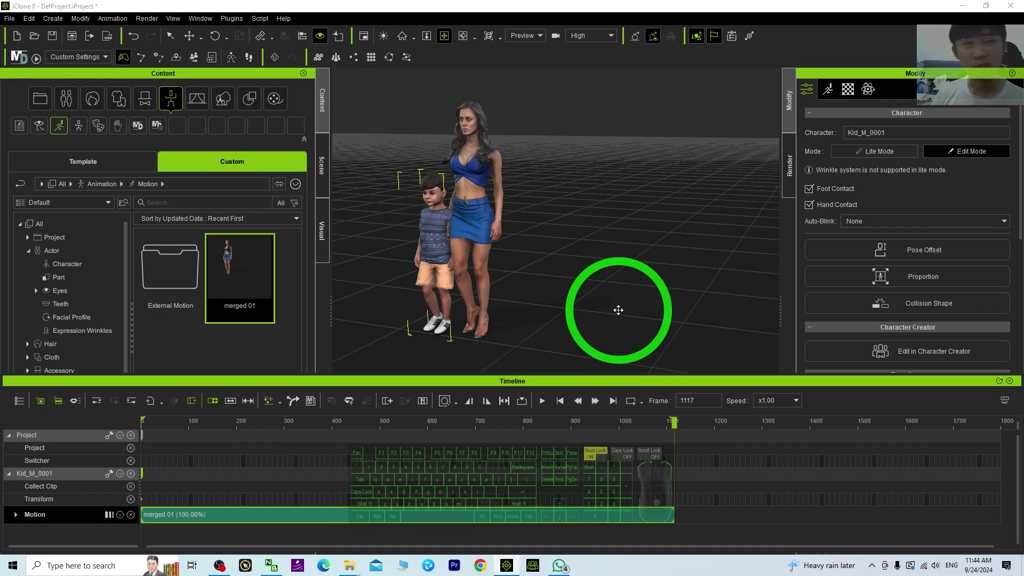
- Drag in the viewport to return focus to the woman Party_F_0001
drag(546, 262, 500, 281)
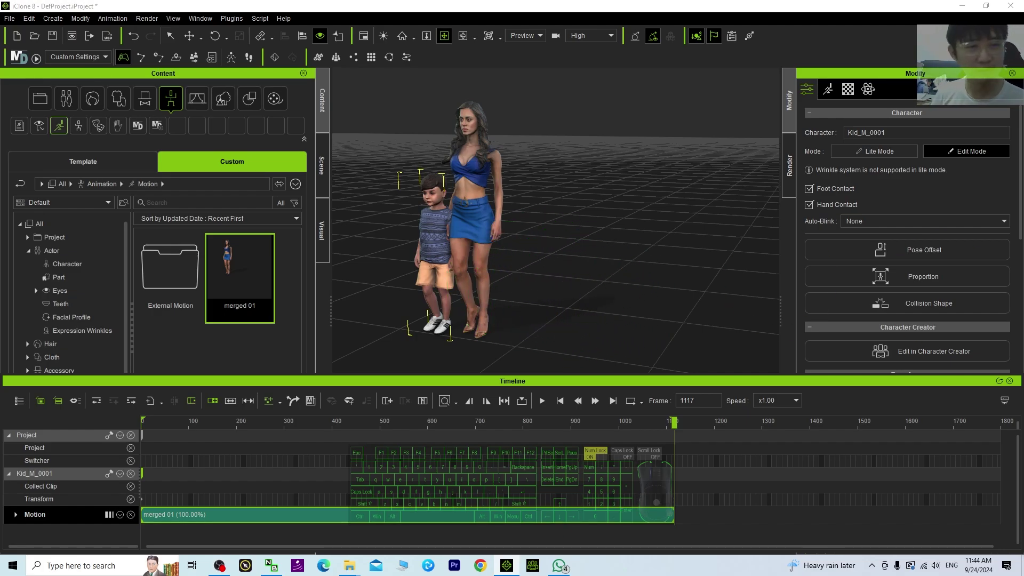
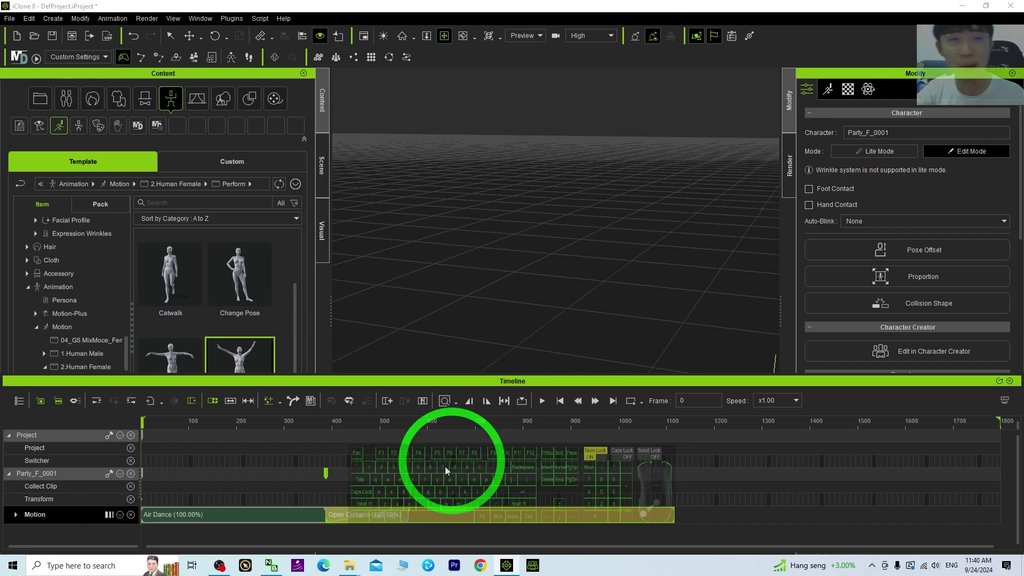
- Scrub the Timeline back and play the woman's Air Dance motion alone in the viewport
double_click(565, 408)
drag(300, 428, 409, 419)
drag(517, 429, 315, 431)
click(239, 440)
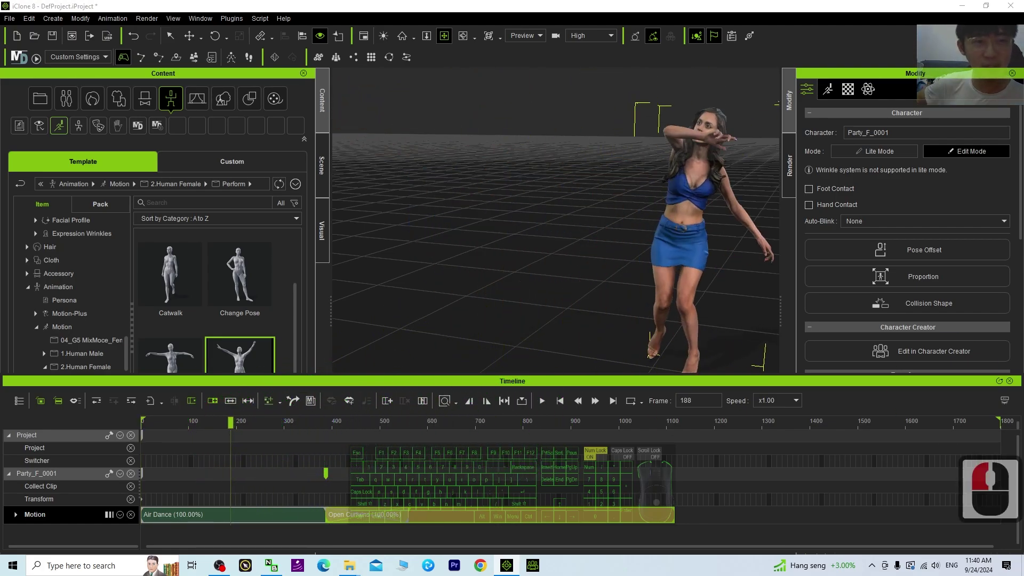